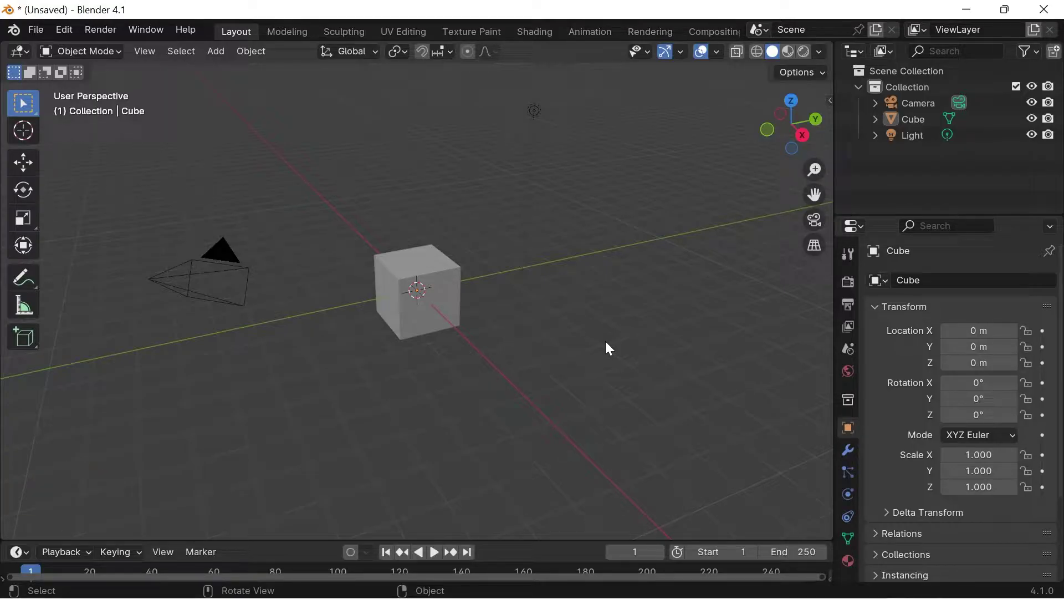
Select every object in the default scene — camera, cube and light.
left_click(611, 343)
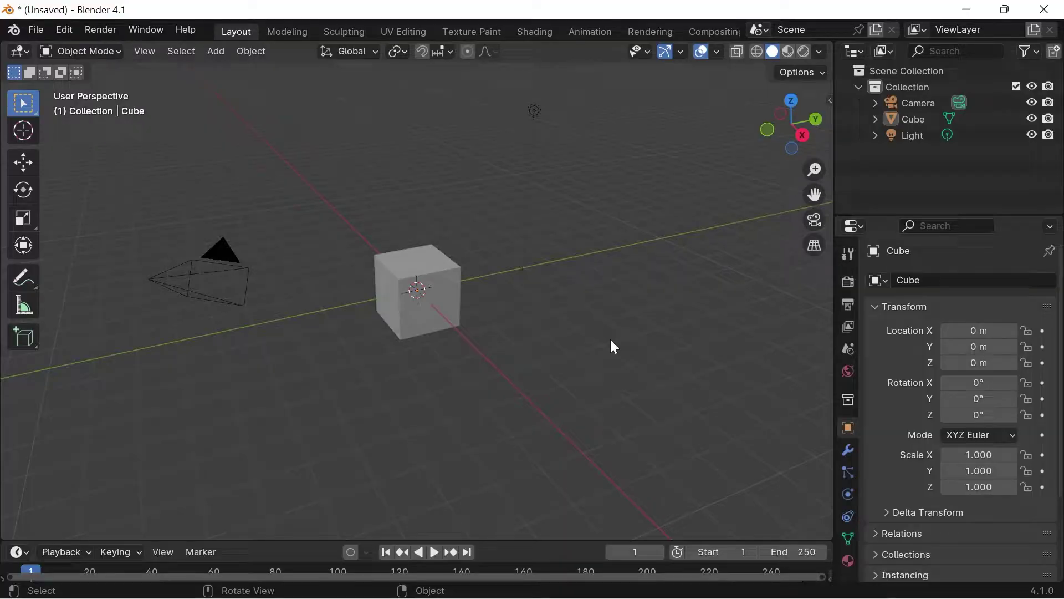
key("a")
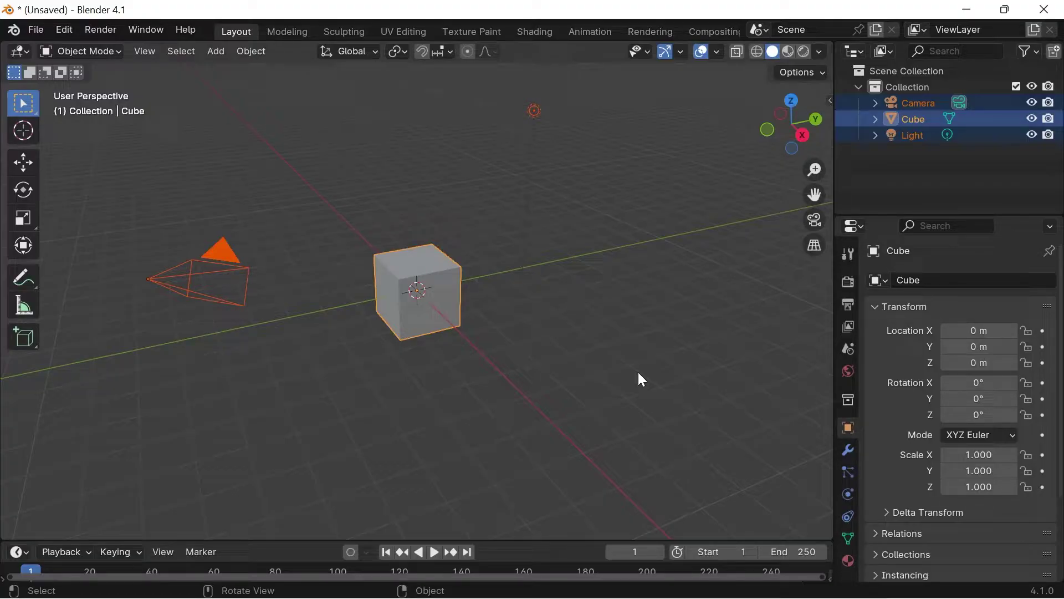
Delete the selected camera, cube and light, leaving the scene empty.
key("Delete")
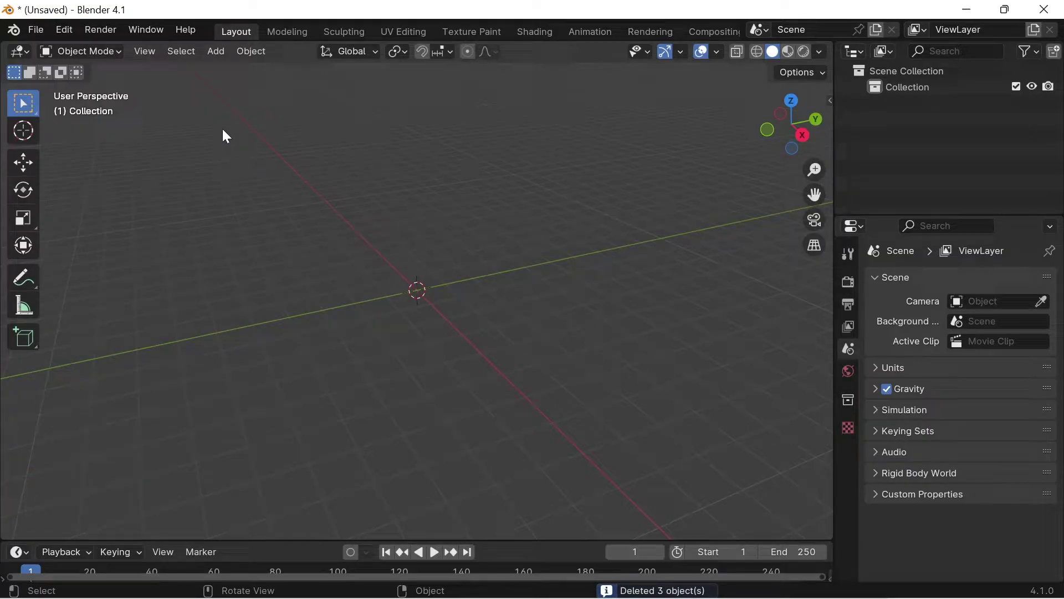
Import Character_1_3DXM.fbx from Downloads via File > Import > FBX.
left_click(39, 37)
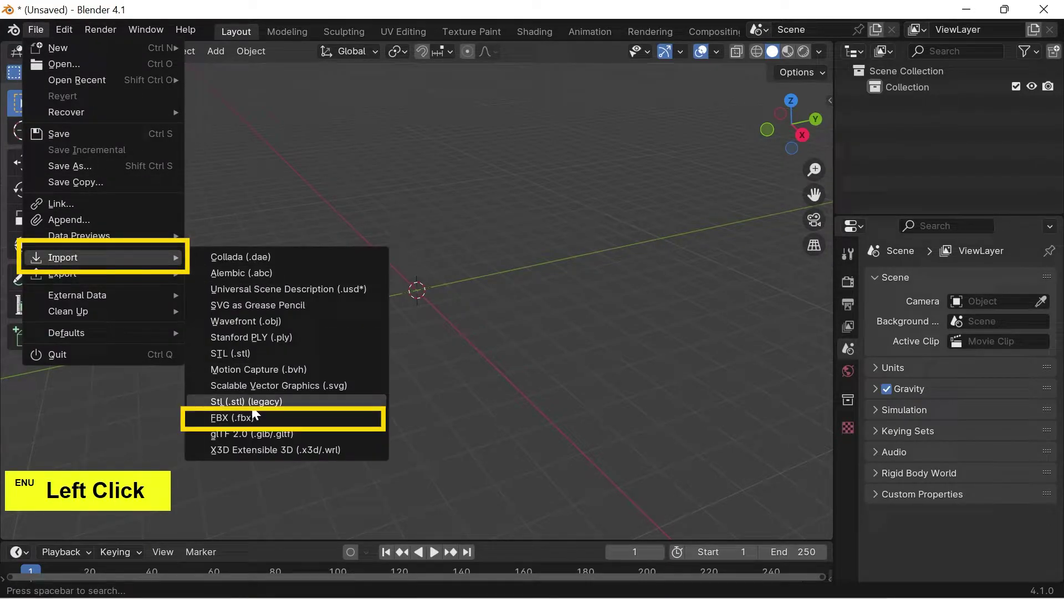
left_click(267, 423)
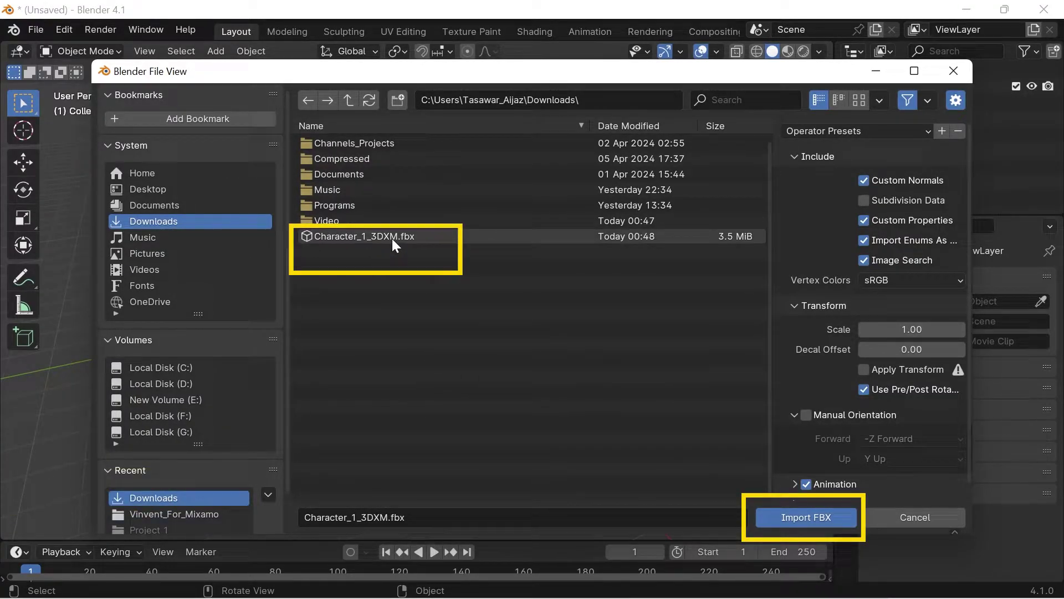
left_click(399, 245)
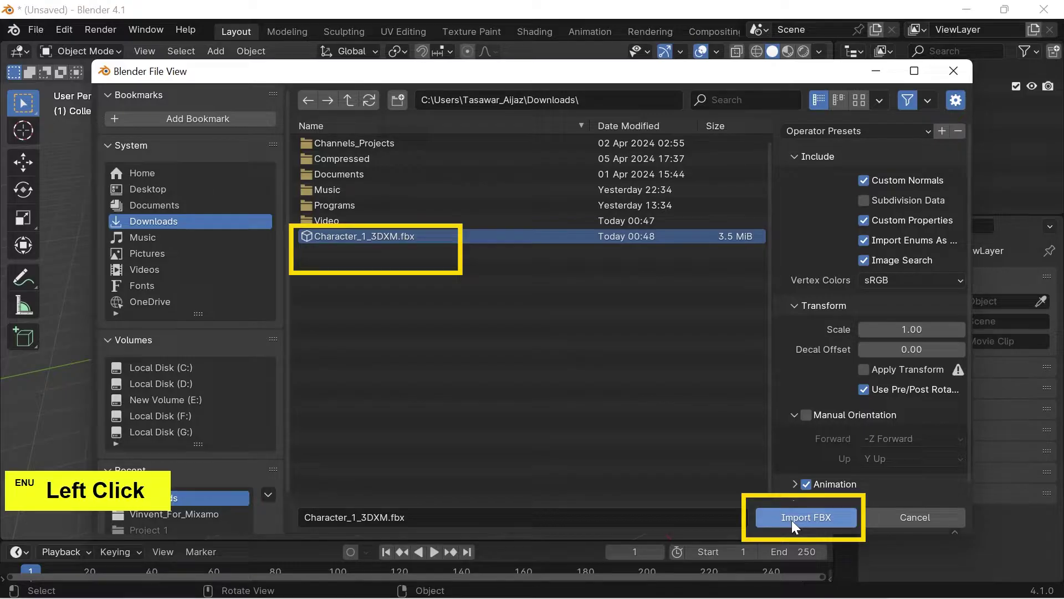
Zoom in and out on the imported character, ending close on its trousers and shoes.
left_click(797, 522)
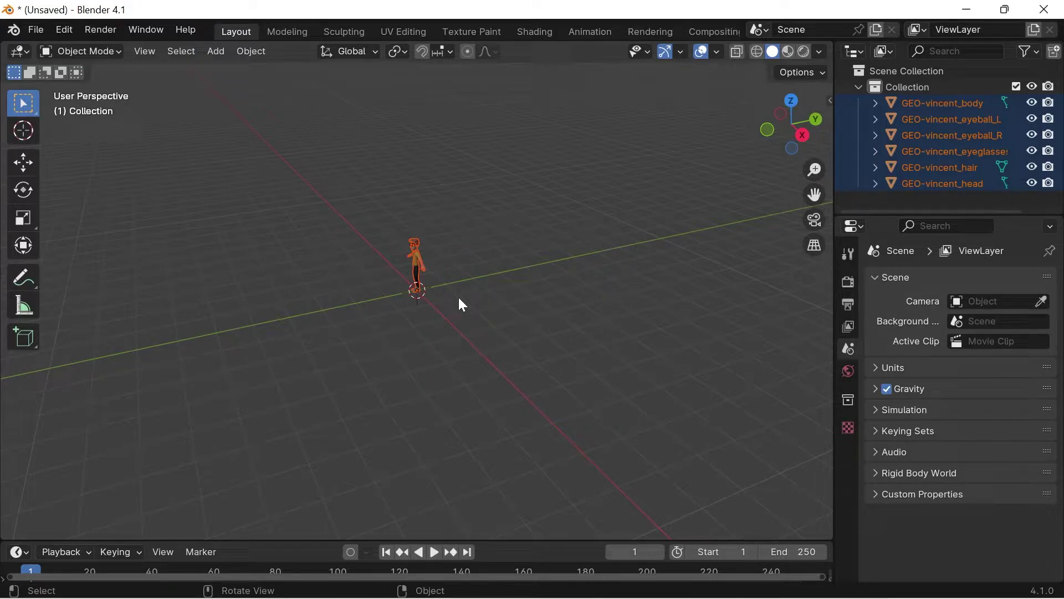
scroll("up", 3)
scroll("down", 3)
scroll("down", 3)
scroll("up", 3)
scroll("down", 3)
scroll("up", 3)
scroll("down", 3)
scroll("up", 3)
scroll("down", 3)
scroll("up", 3)
scroll("down", 3)
scroll("up", 3)
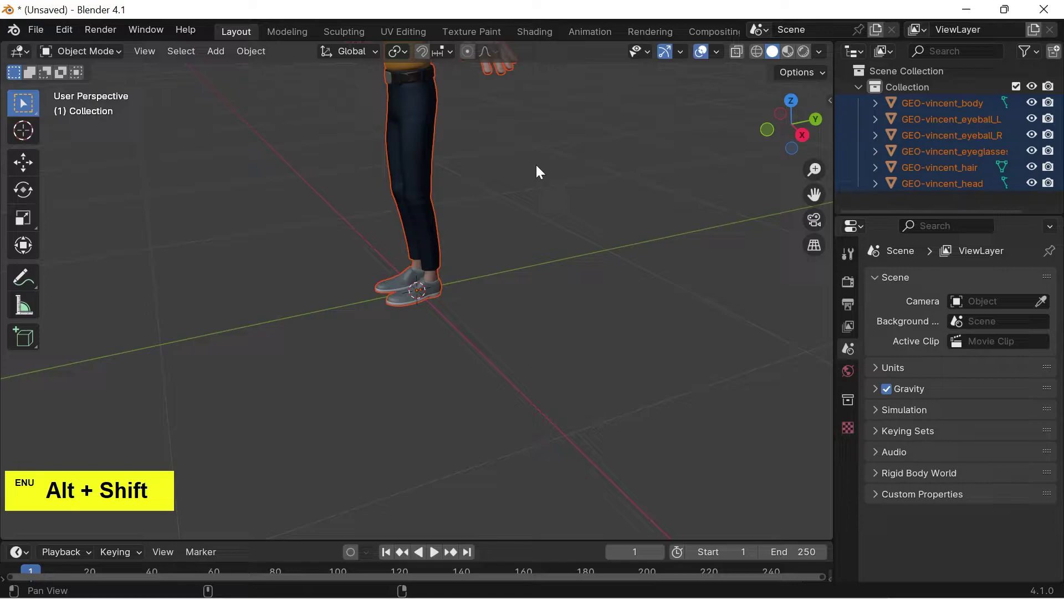
Frame the whole character and orbit around it from both sides to the front.
left_click(542, 168)
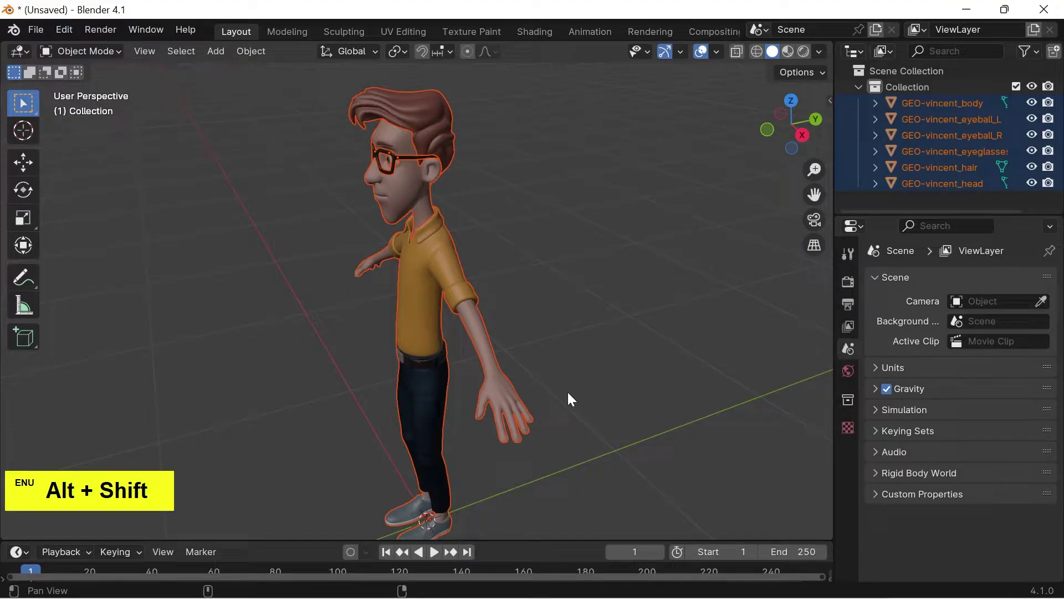
left_click(580, 397)
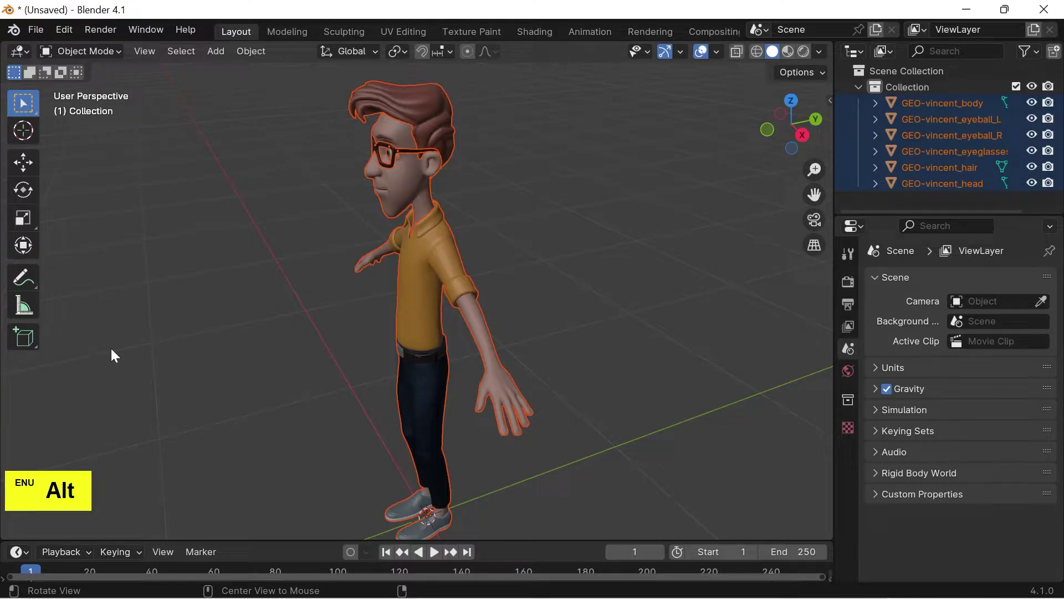
left_click(116, 351)
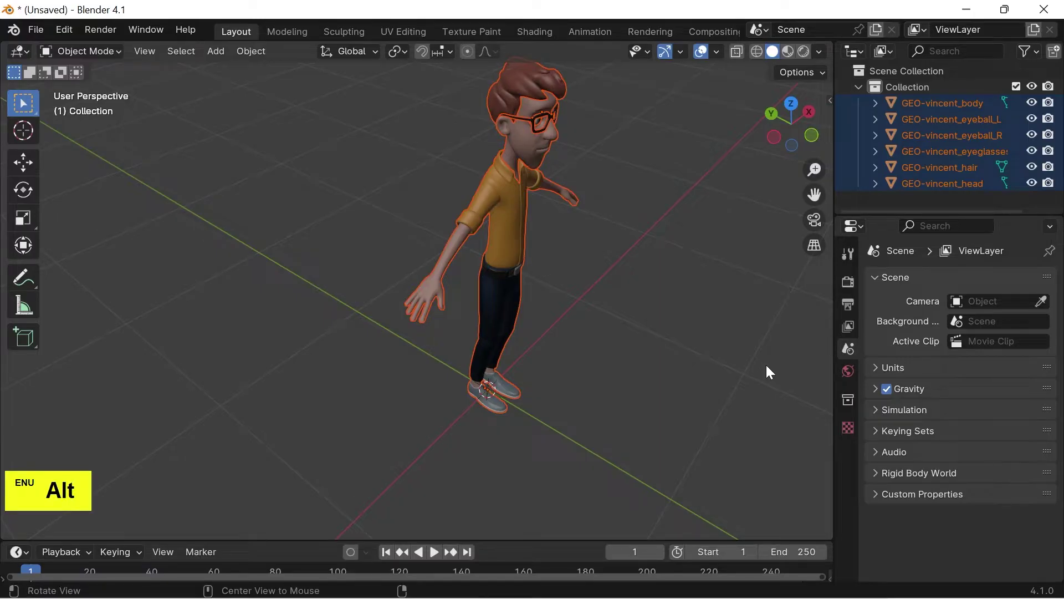
left_click(772, 368)
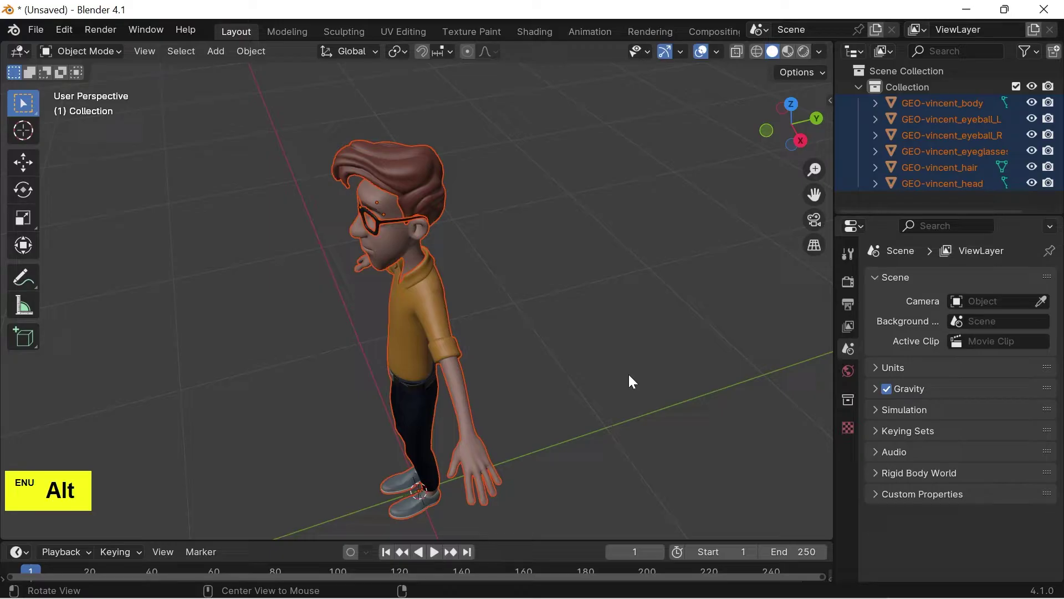
left_click(634, 377)
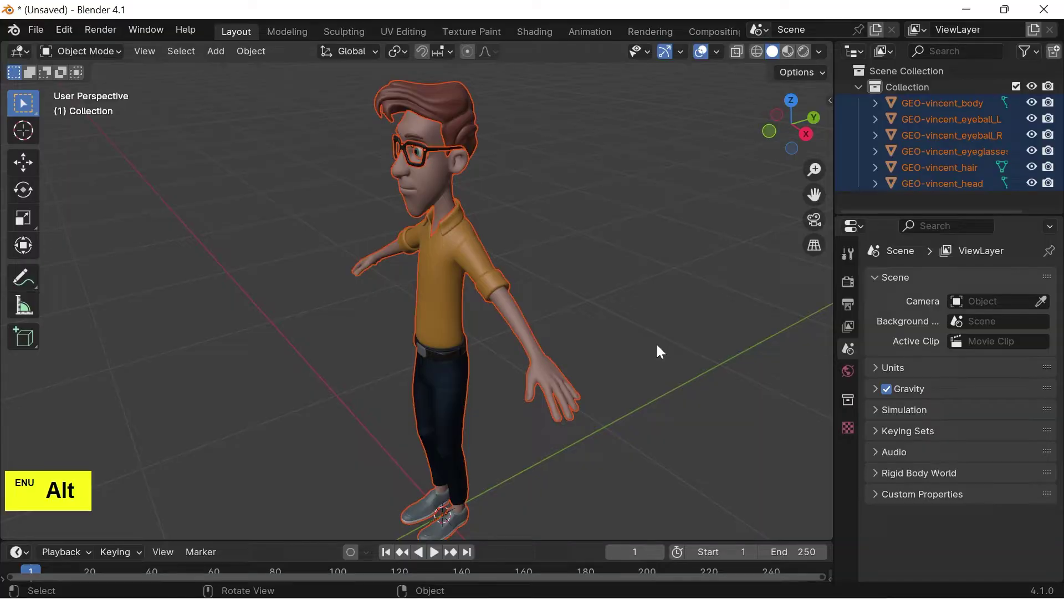
Zoom onto the character's head and glasses, orbiting the face, then view it from behind.
scroll("up", 3)
left_click(626, 171)
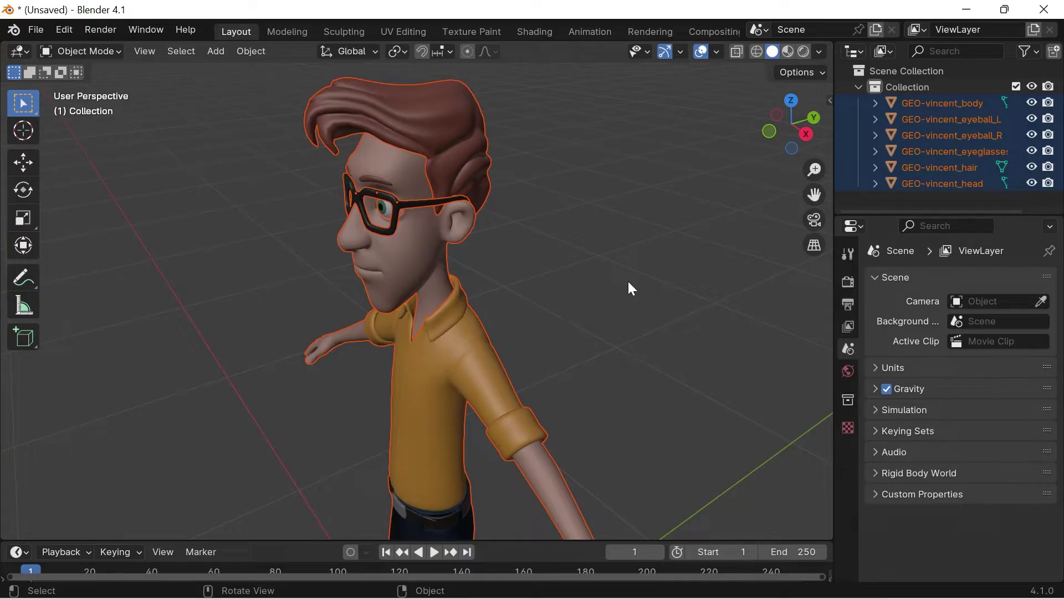
left_click(645, 331)
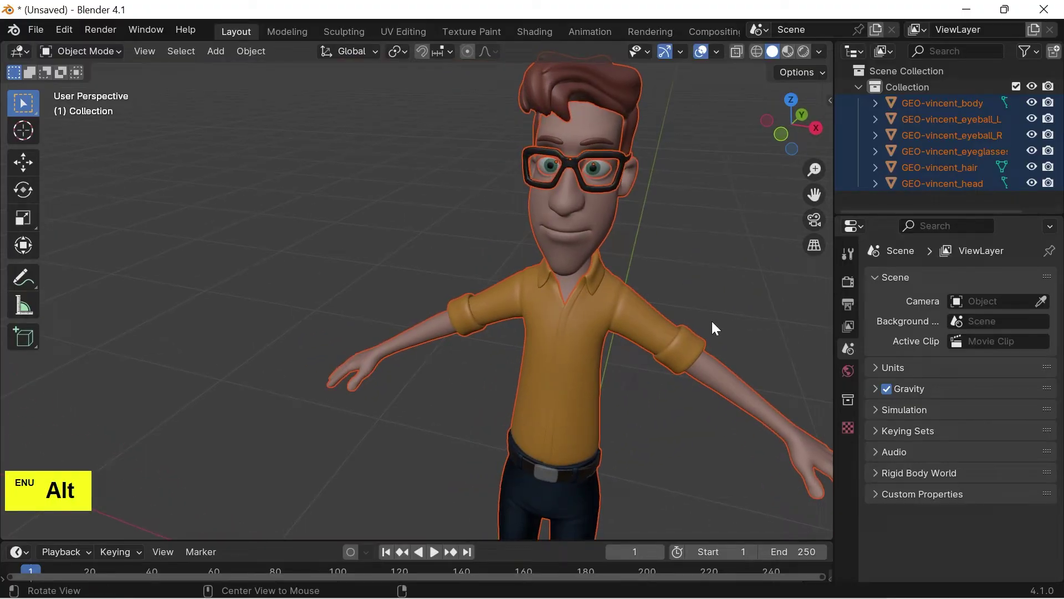
left_click(736, 275)
left_click(683, 293)
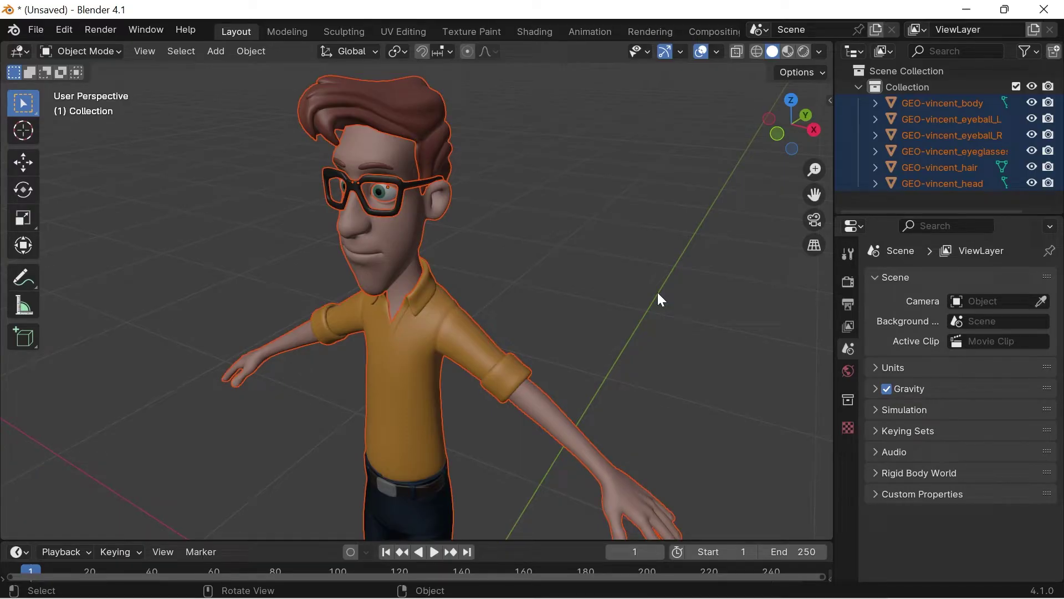
key("1")
key("ctrl+1")
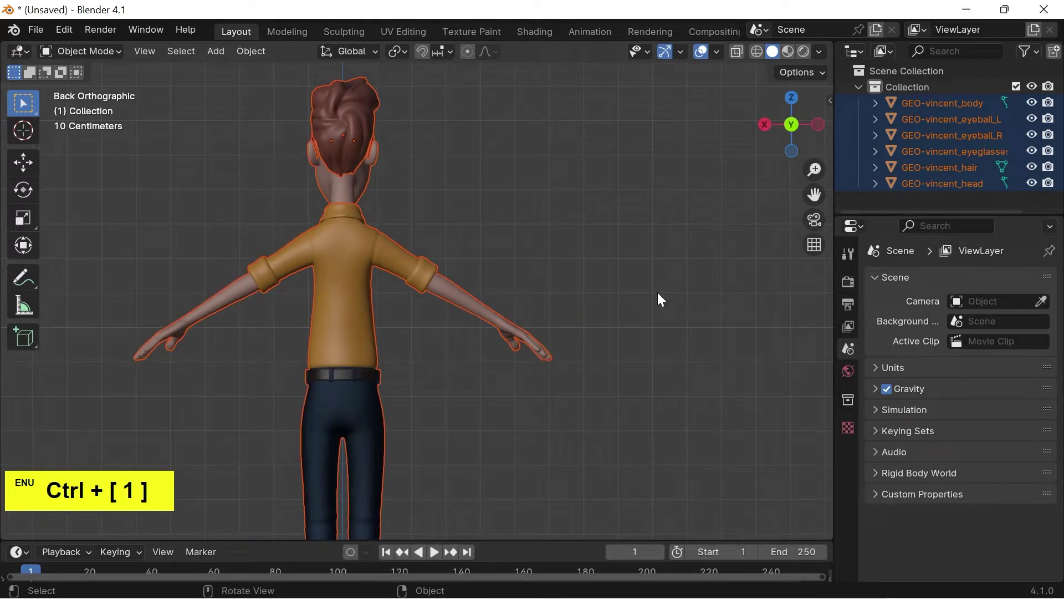
key("7")
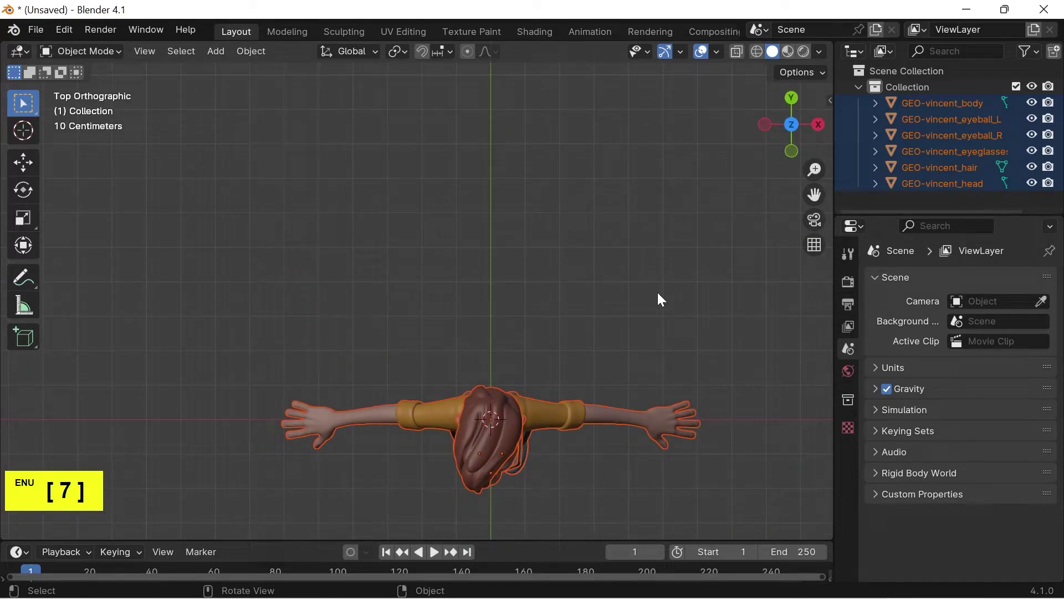
key("3")
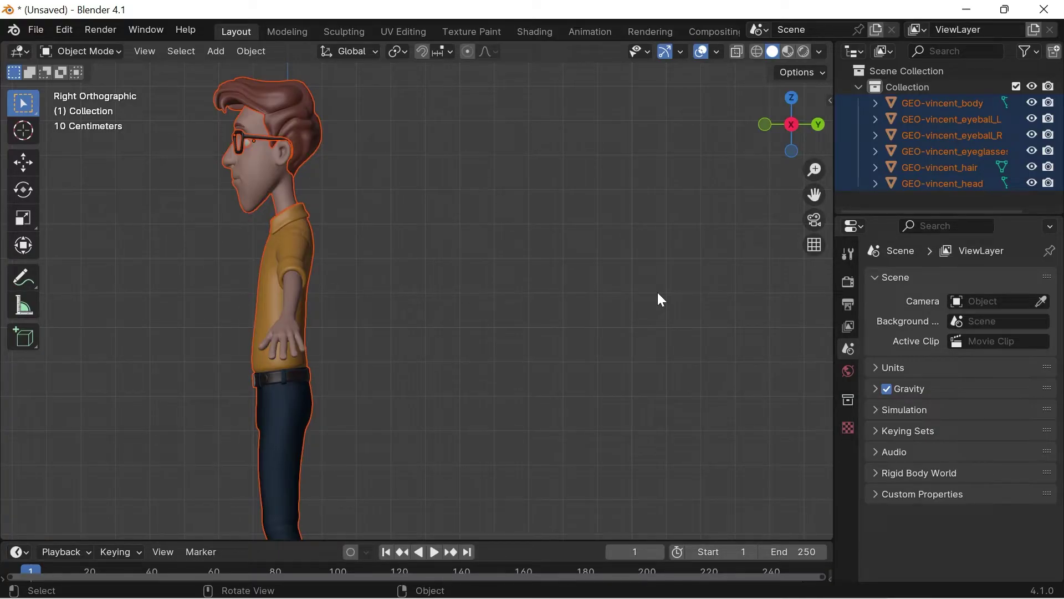
key("1")
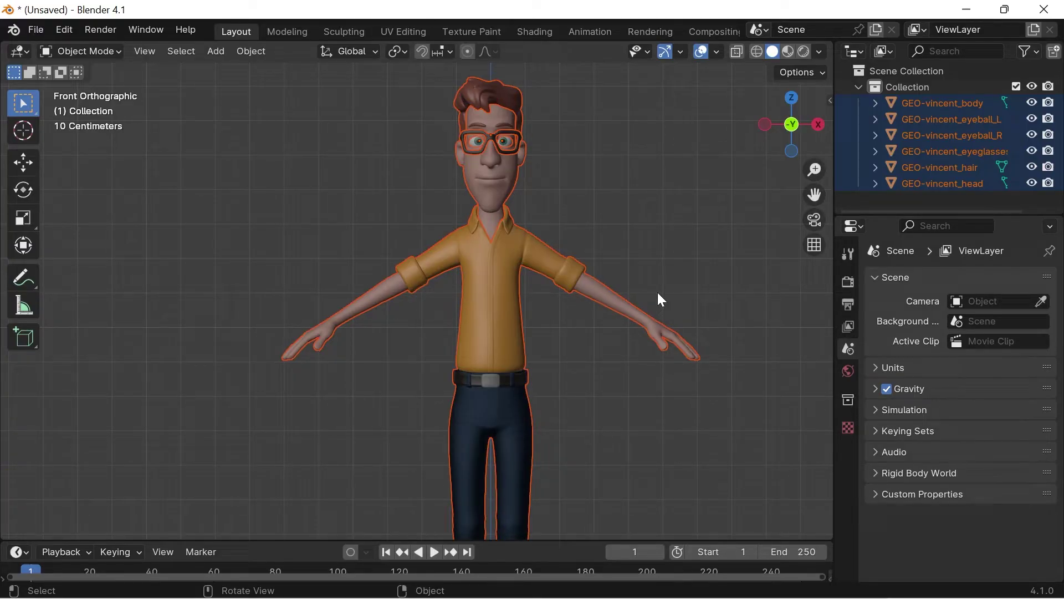
key("ctrl+1")
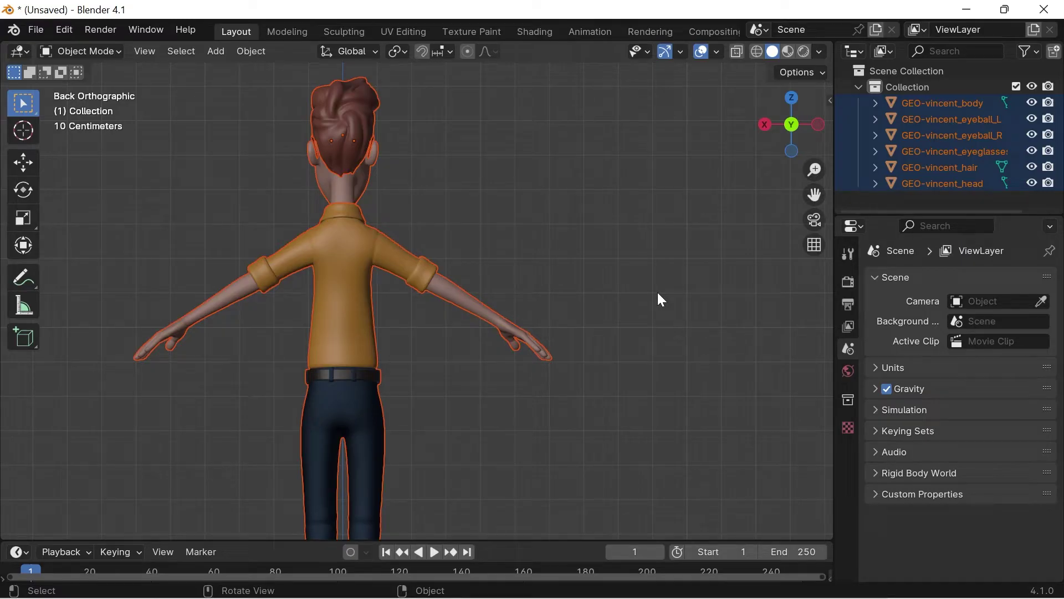
key("3")
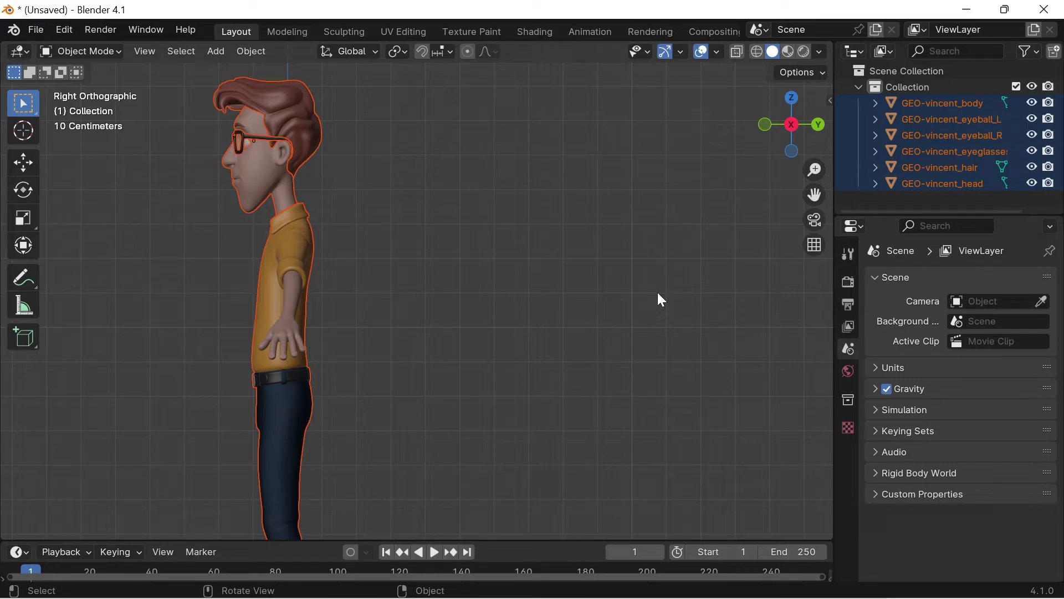
Check the character in orthographic front, back, right, left, top and bottom views, ending on front.
left_click(562, 204)
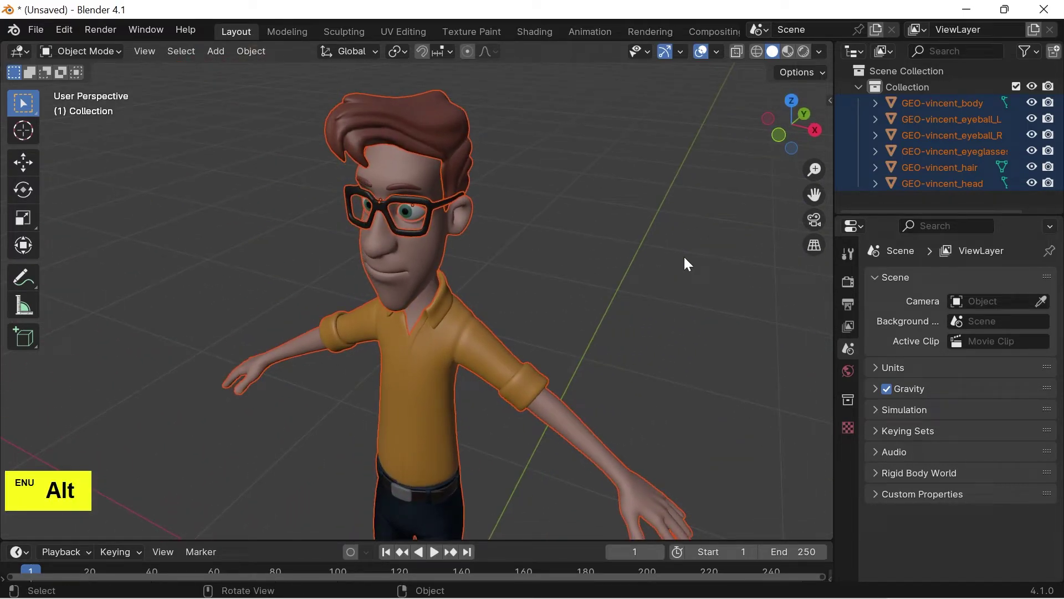
key("1")
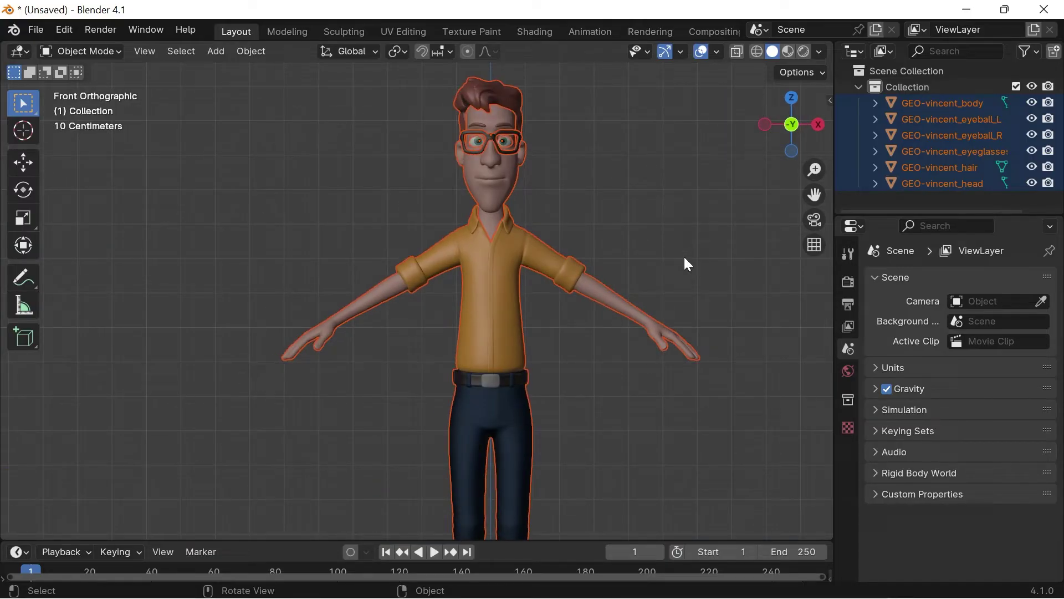
key("ctrl+1")
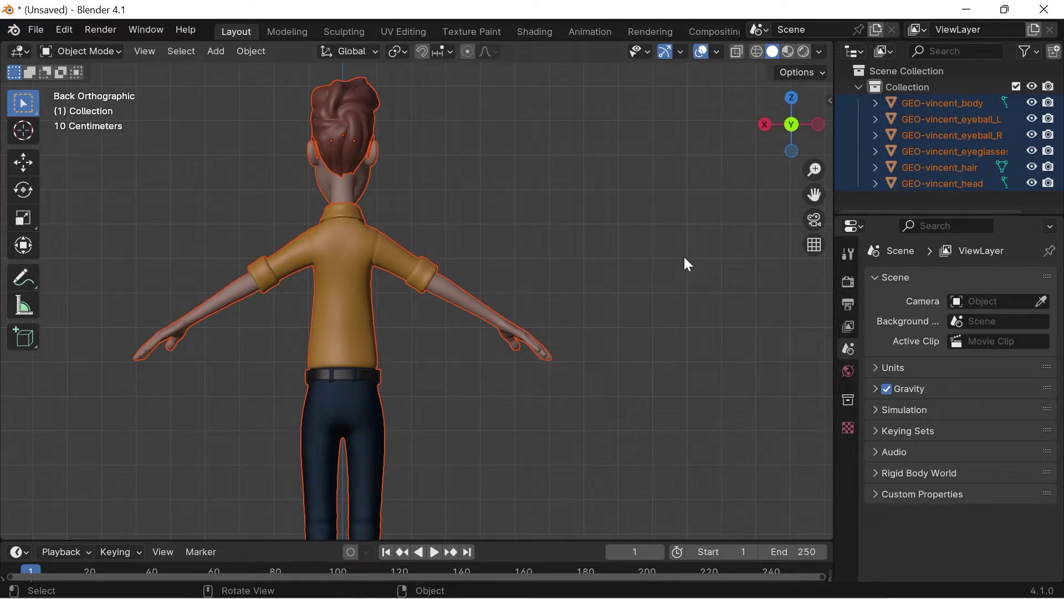
key("3")
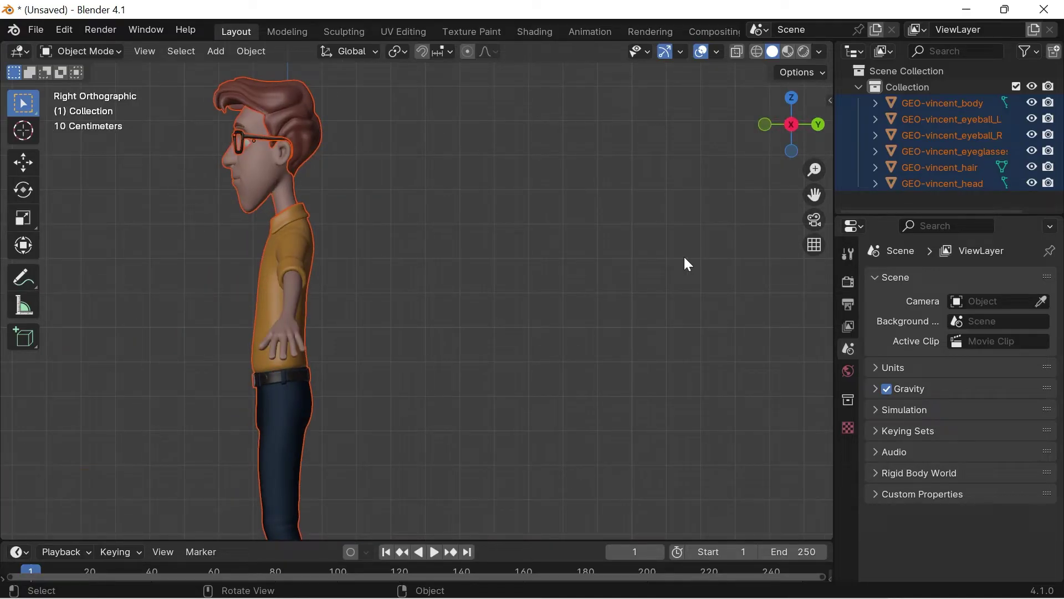
key("ctrl+3")
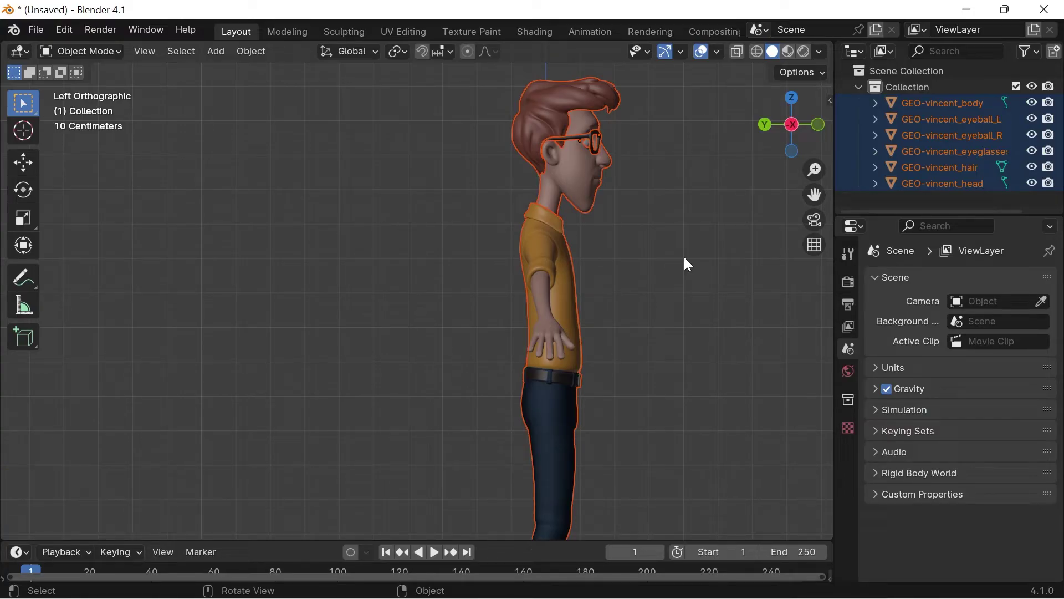
key("7")
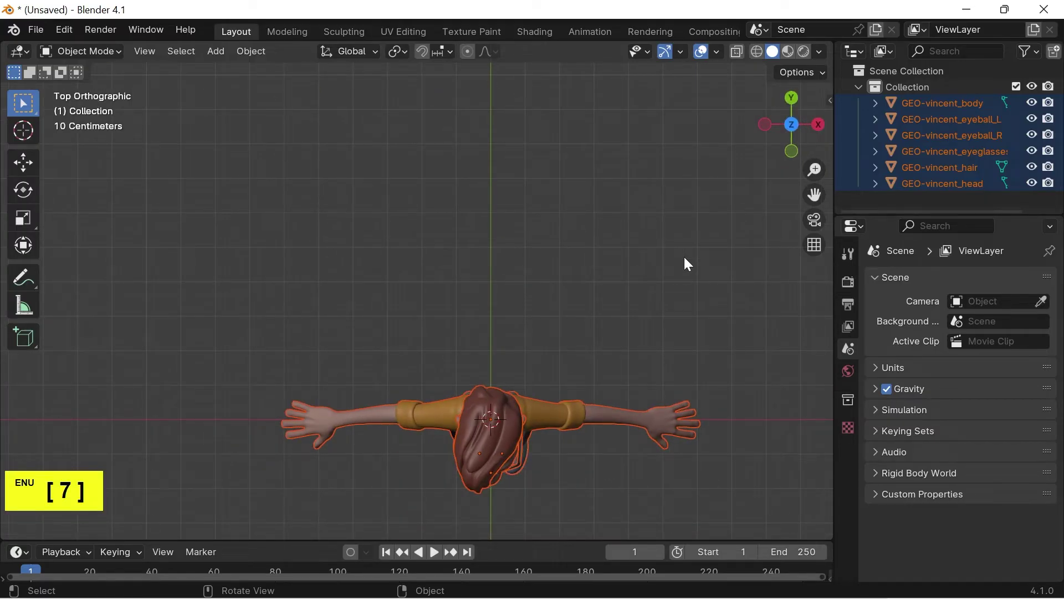
key("ctrl+7")
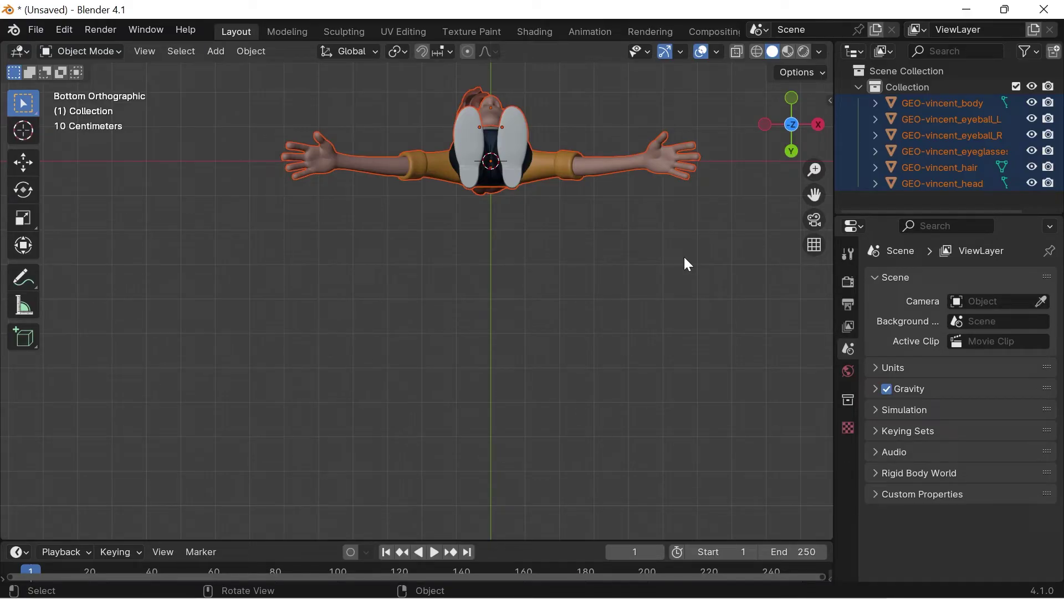
key("1")
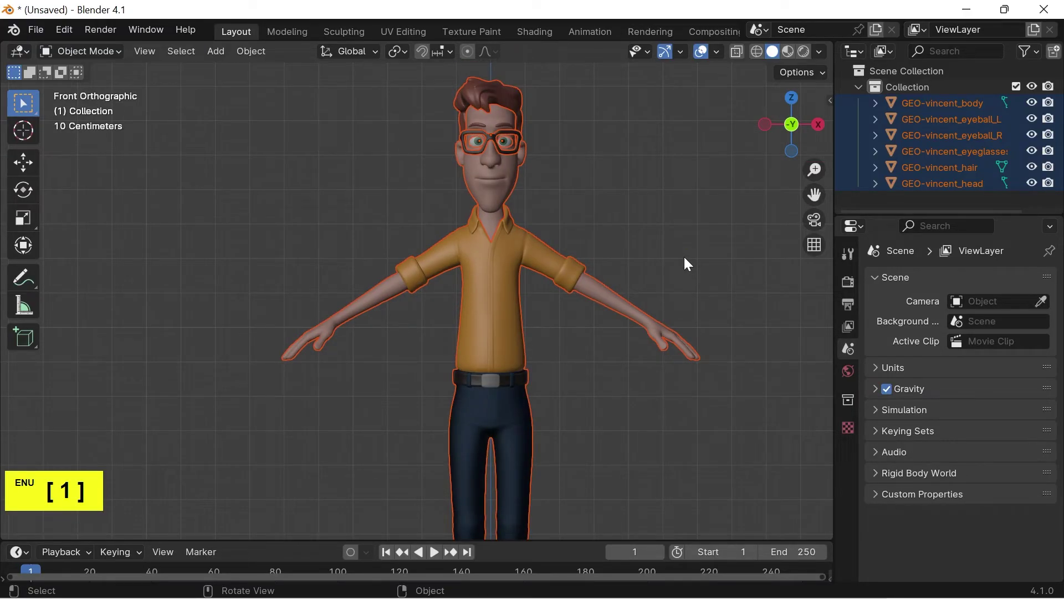